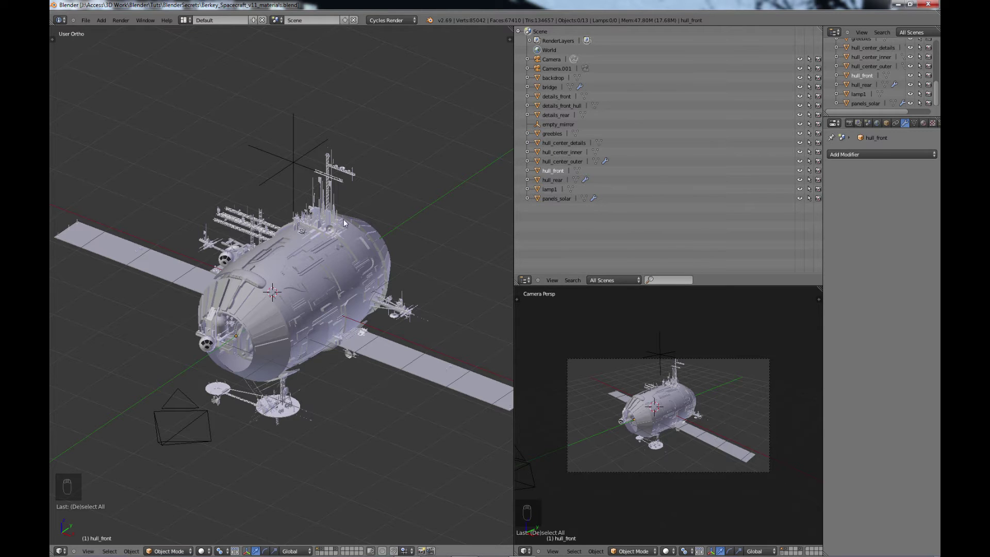
Orbit around the spacecraft and temporarily hide the greebles detail parts
left_click_drag(341, 278, 558, 140)
left_click_drag(558, 139, 404, 327)
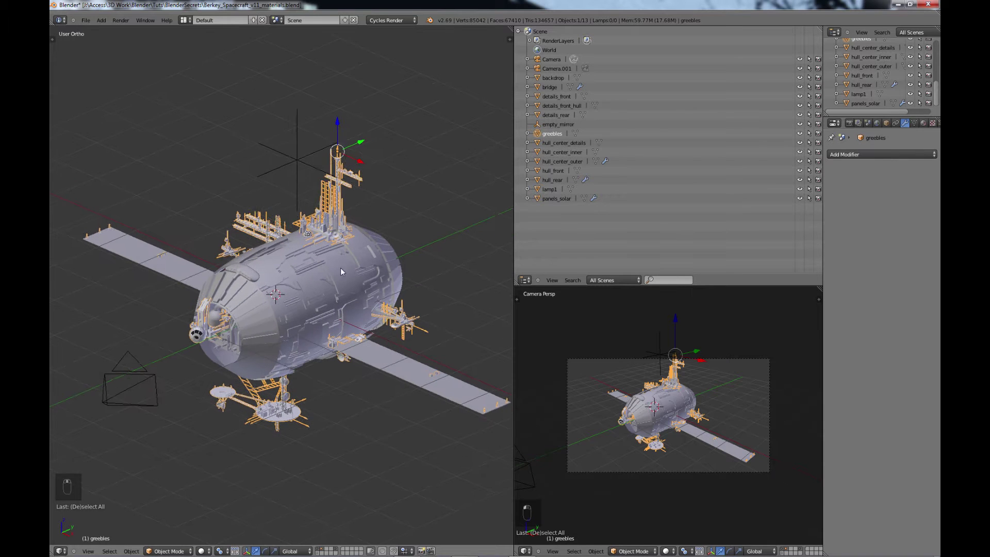
key("a")
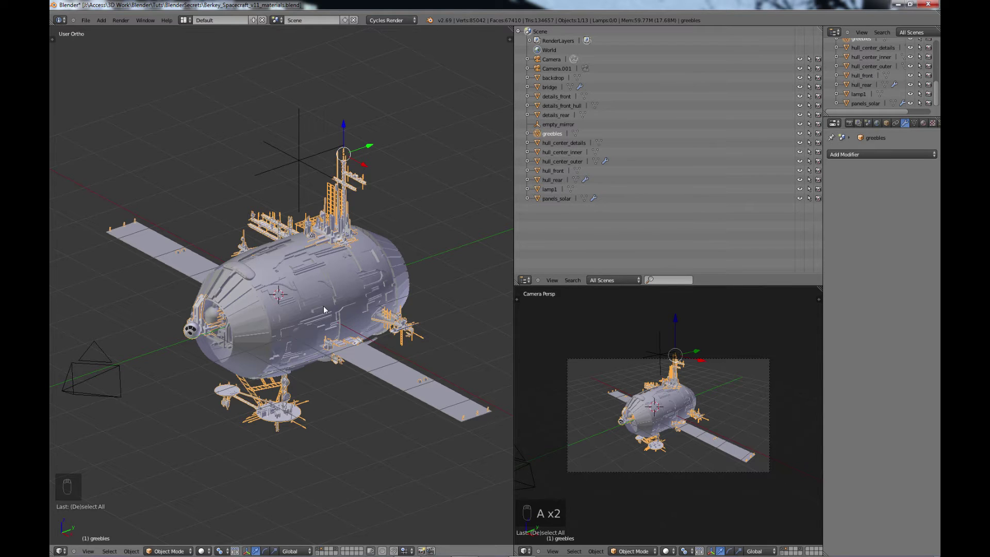
key("a")
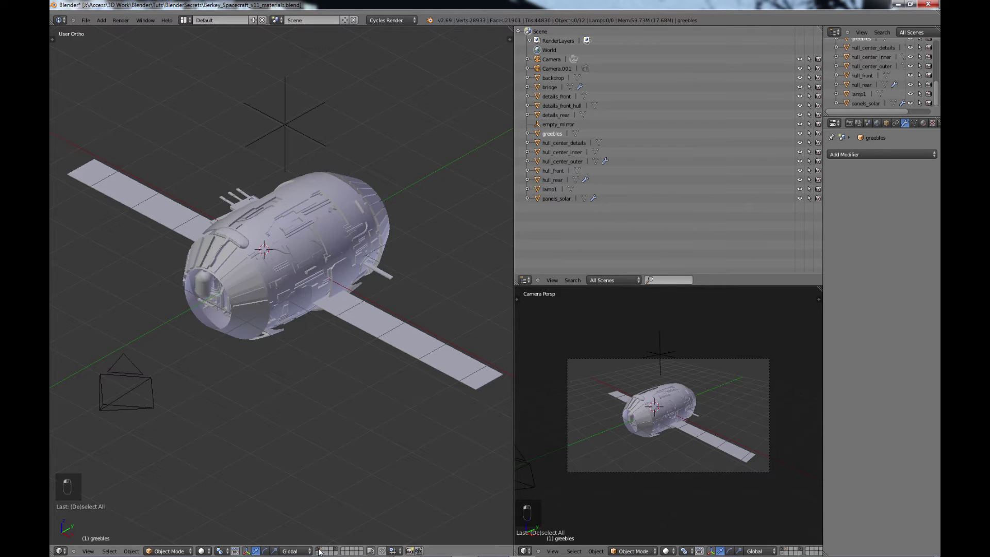
Orbit closer to the hull and widen the 3D viewport against the Outliner
left_click_drag(342, 349, 505, 29)
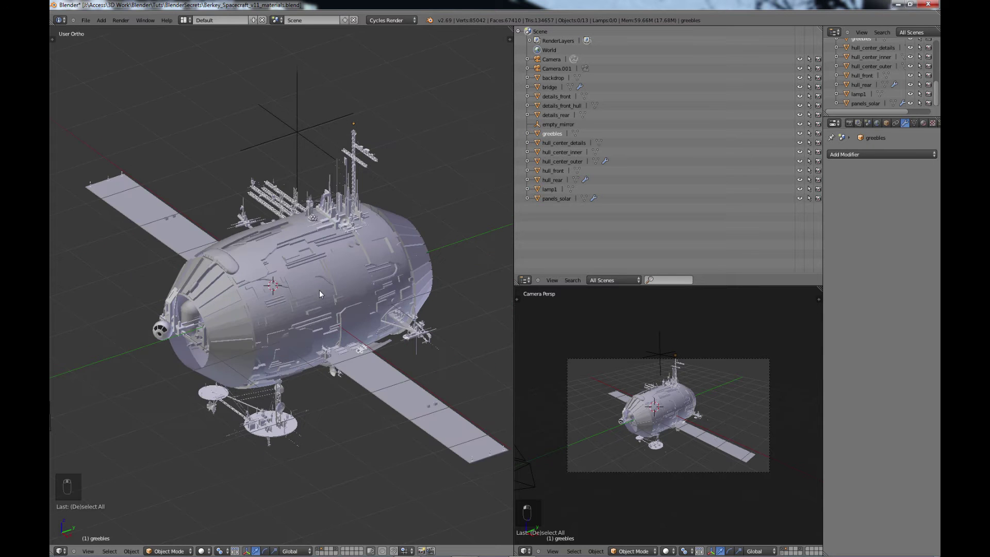
left_click_drag(333, 238, 228, 195)
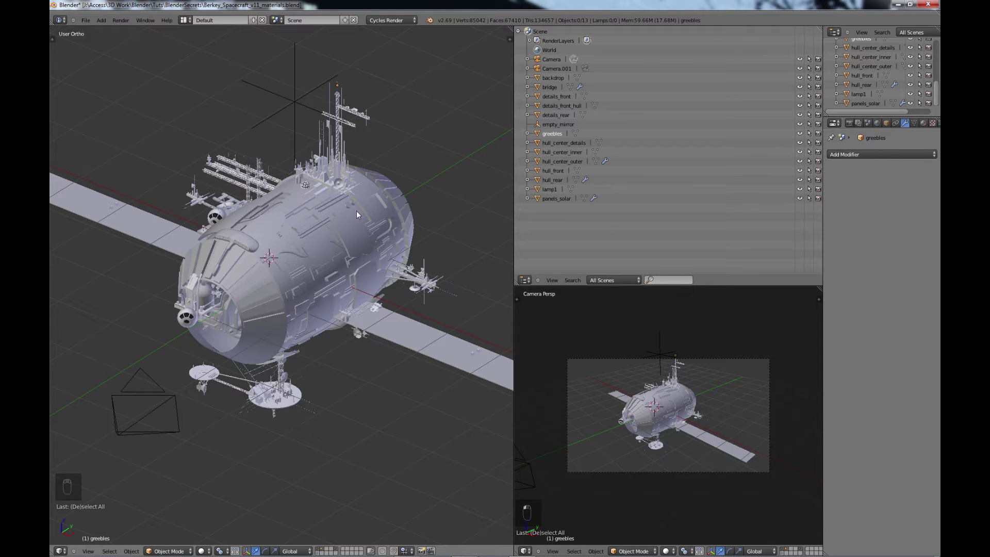
left_click_drag(392, 292, 259, 260)
left_click_drag(421, 254, 332, 251)
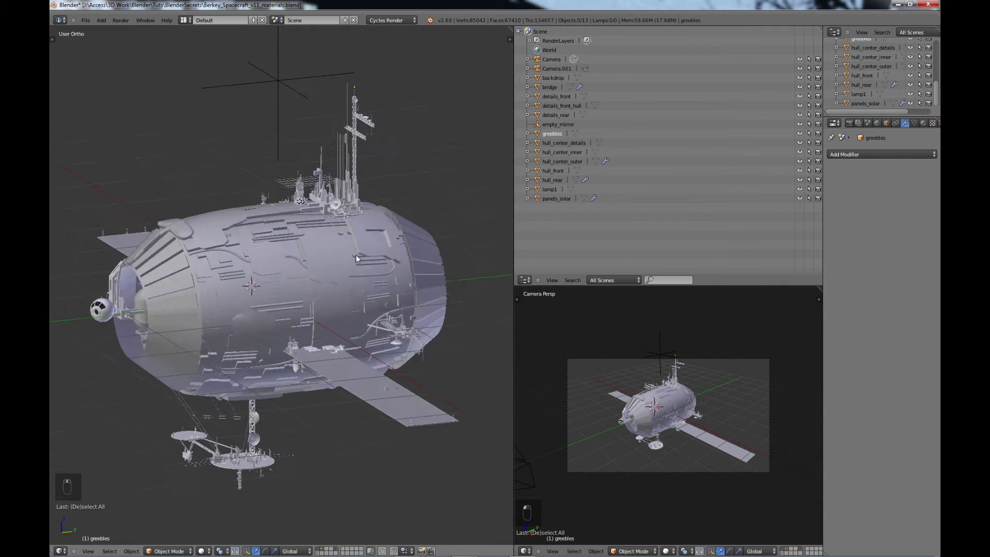
left_click_drag(365, 238, 366, 288)
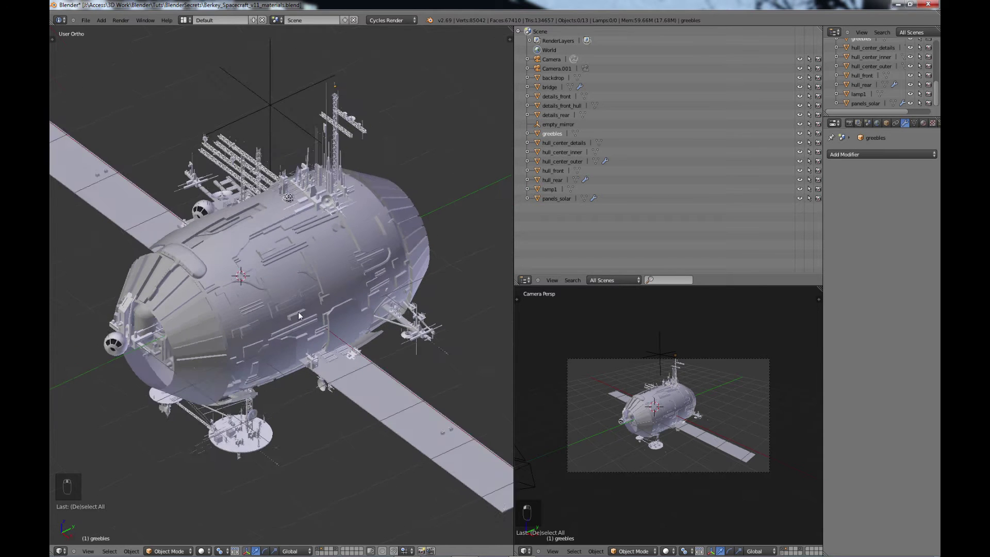
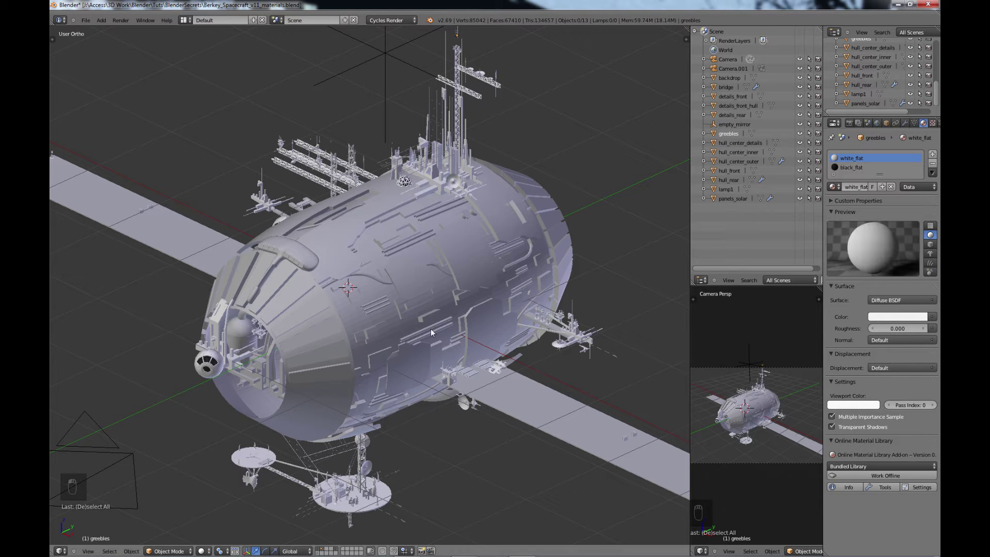
Select greebles and rename its white_flat material to greebles beside black_flat, adding another slot
middle_click(392, 327)
scroll("up", 3)
middle_click(371, 320)
scroll("up", 3)
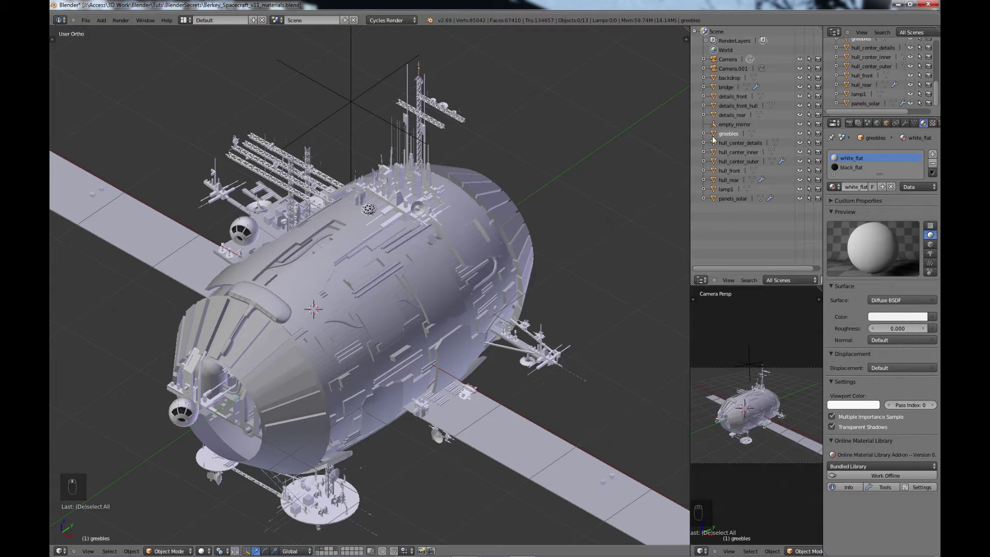
middle_click(734, 139)
middle_click(357, 278)
middle_click(325, 265)
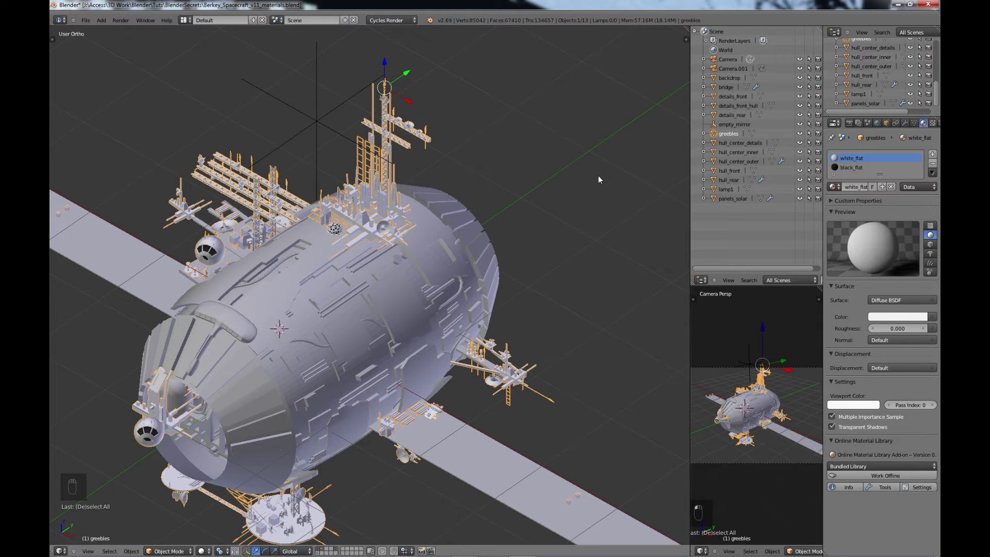
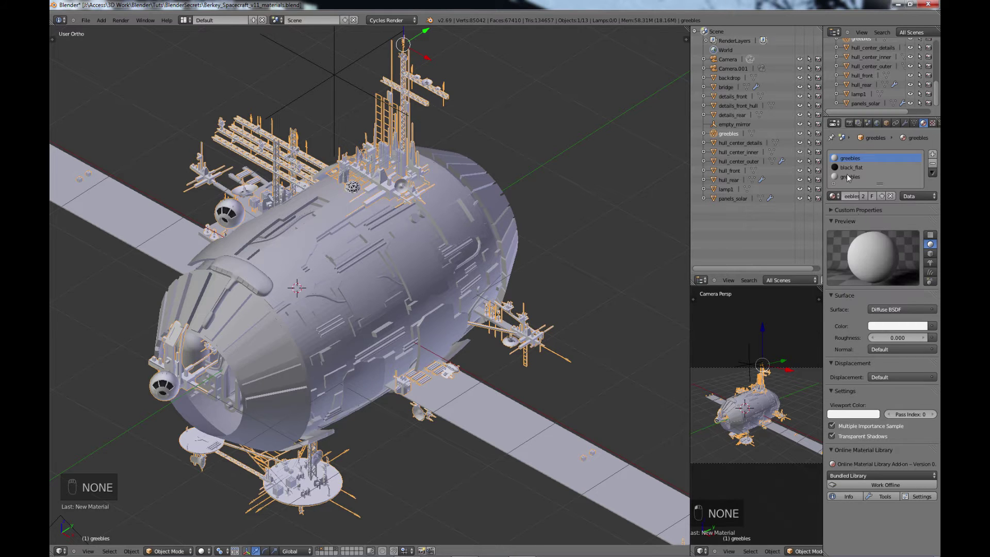
Add a third material slot with a new material named glass to greebles
left_click_drag(934, 167, 370, 344)
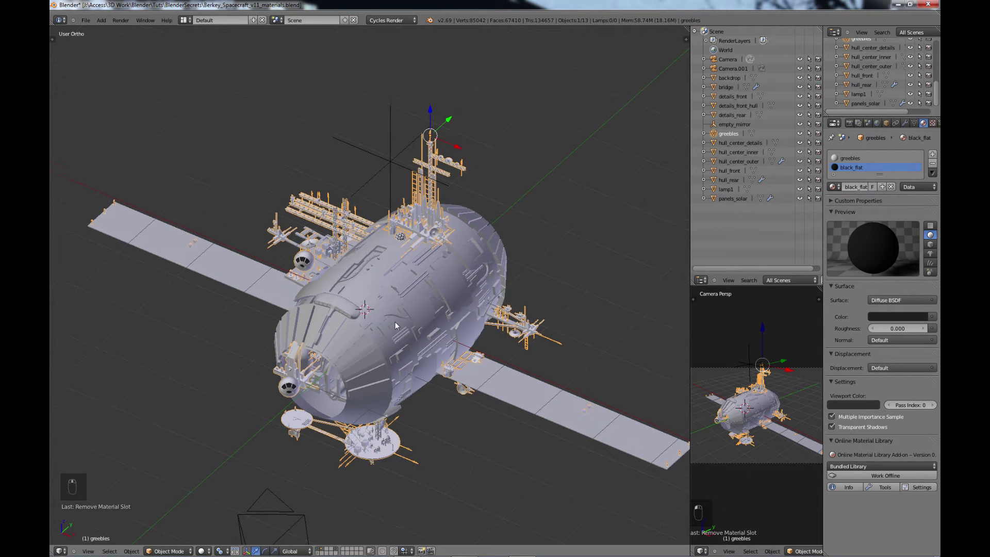
middle_click(393, 328)
left_click_drag(395, 340, 409, 277)
middle_click(388, 280)
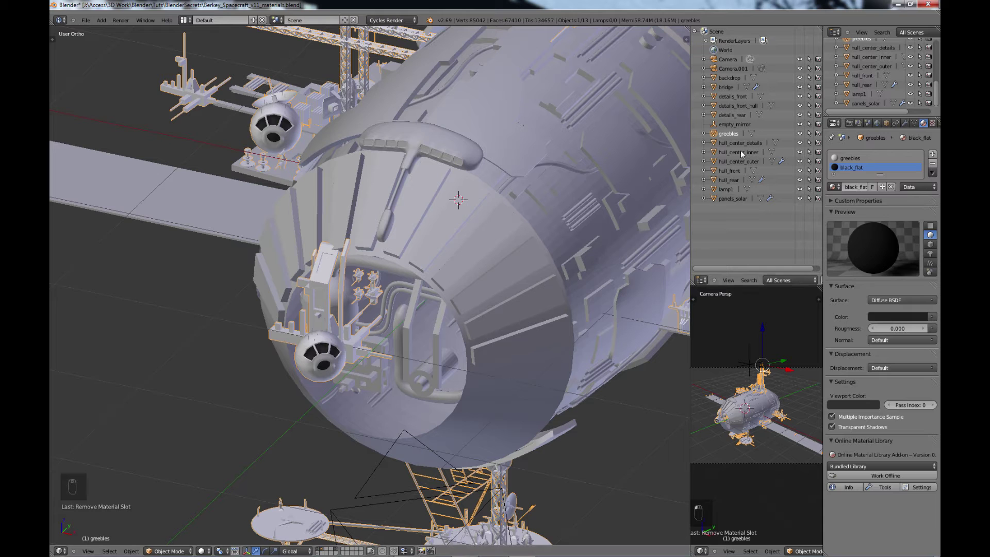
middle_click(294, 334)
Orbit around the hull and bring up the glass material's Surface shader choices
left_click_drag(308, 318, 288, 314)
left_click_drag(286, 326, 260, 485)
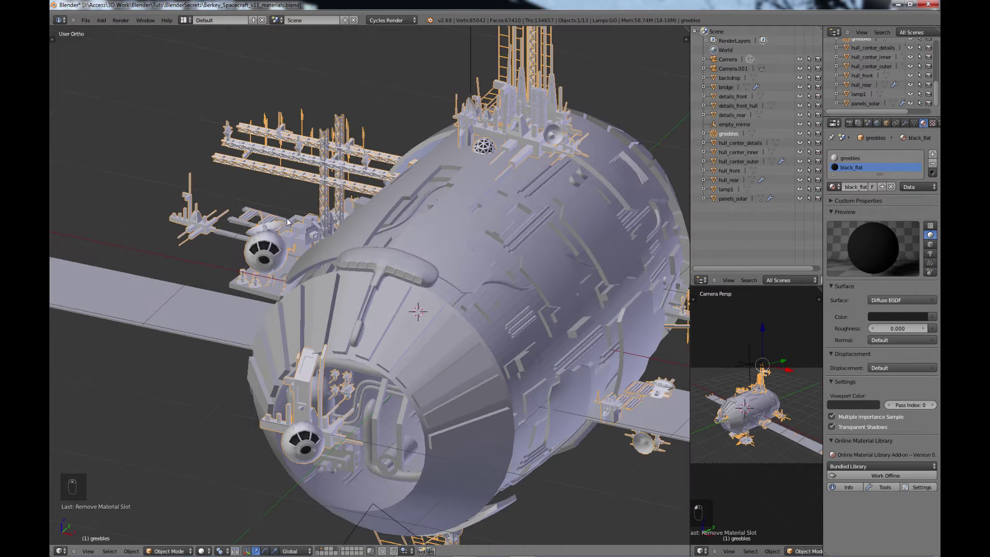
left_click_drag(296, 314, 787, 171)
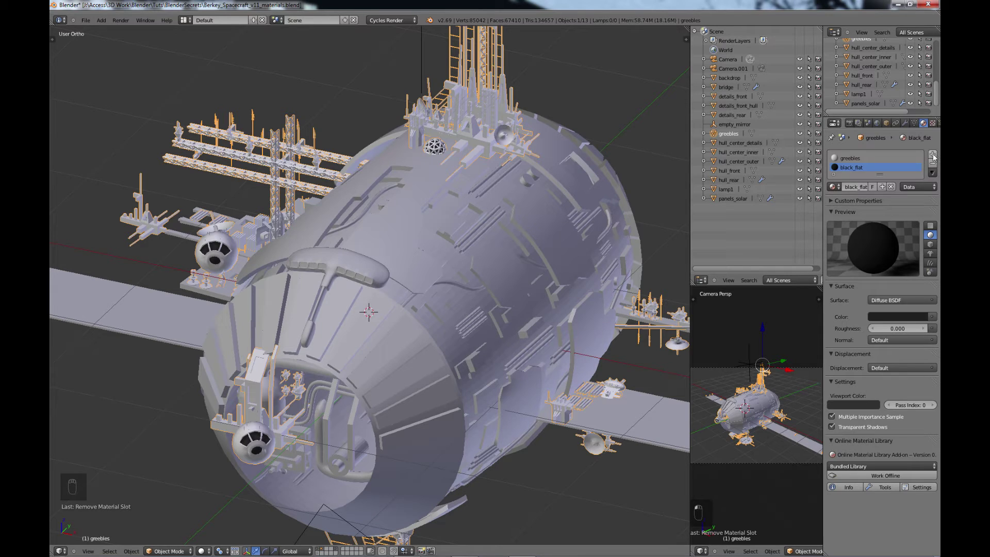
left_click_drag(936, 157, 855, 197)
Make glass a Glass BSDF shader tinted pale blue, about R 0.69 G 0.78 B 1.0
key("s")
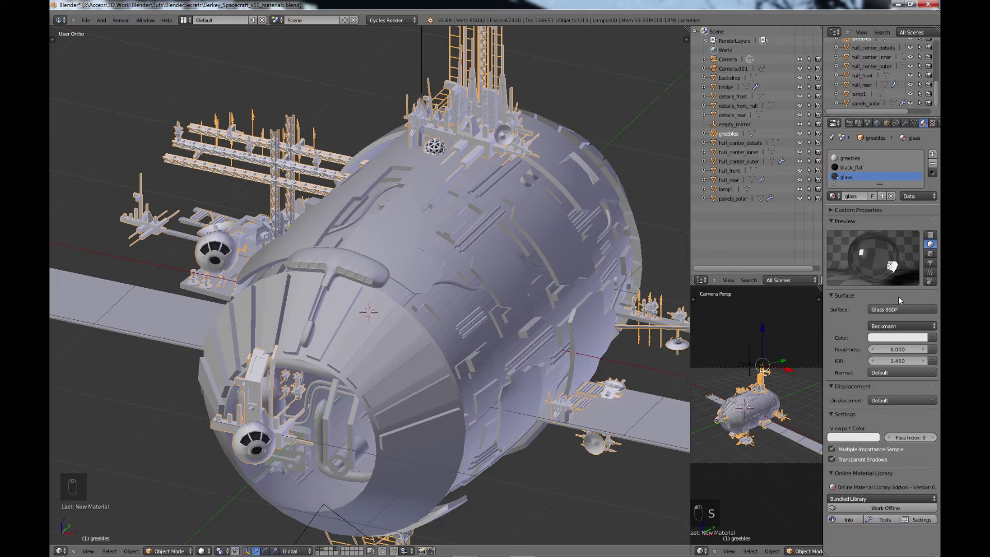
left_click_drag(892, 339, 922, 205)
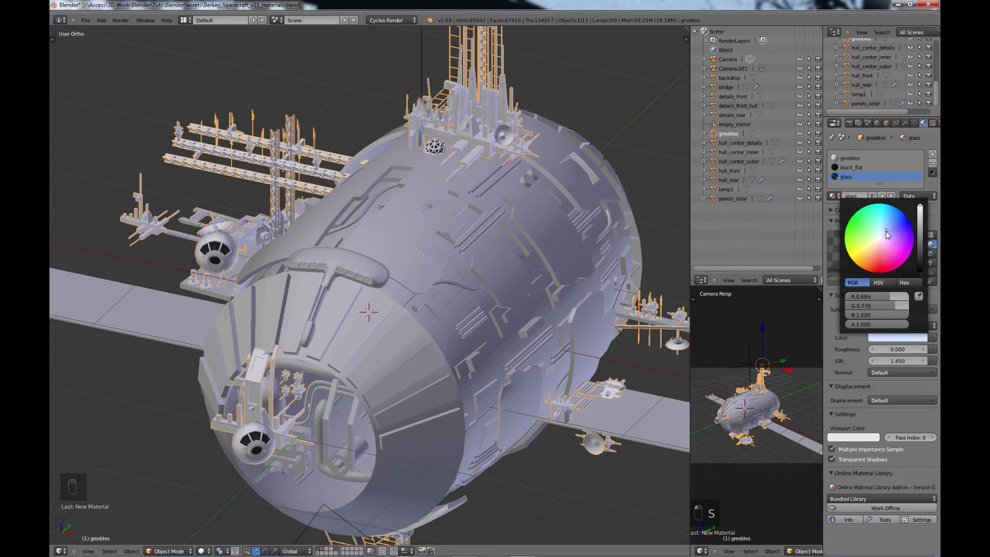
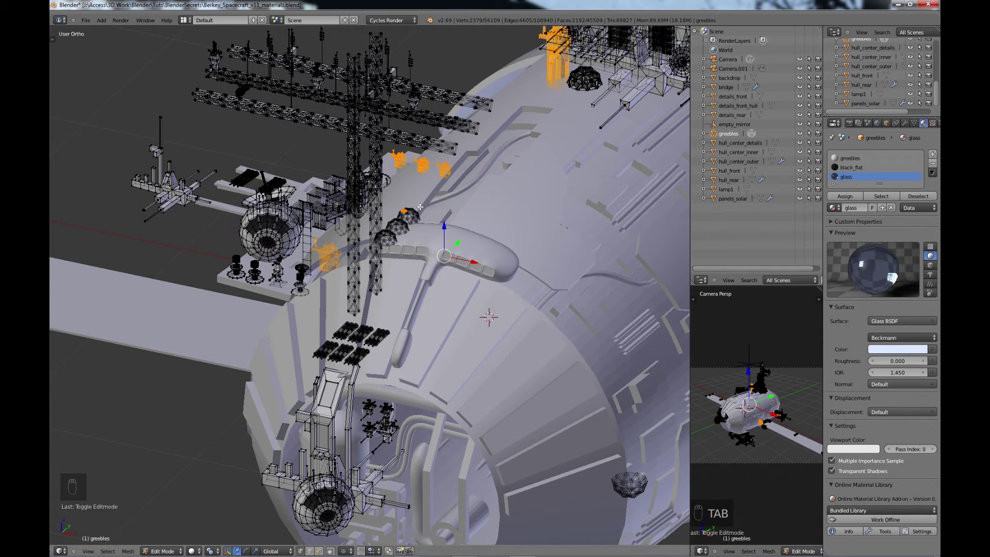
Assign the glass material to the dome pieces among the greebles in Edit Mode
key("a")
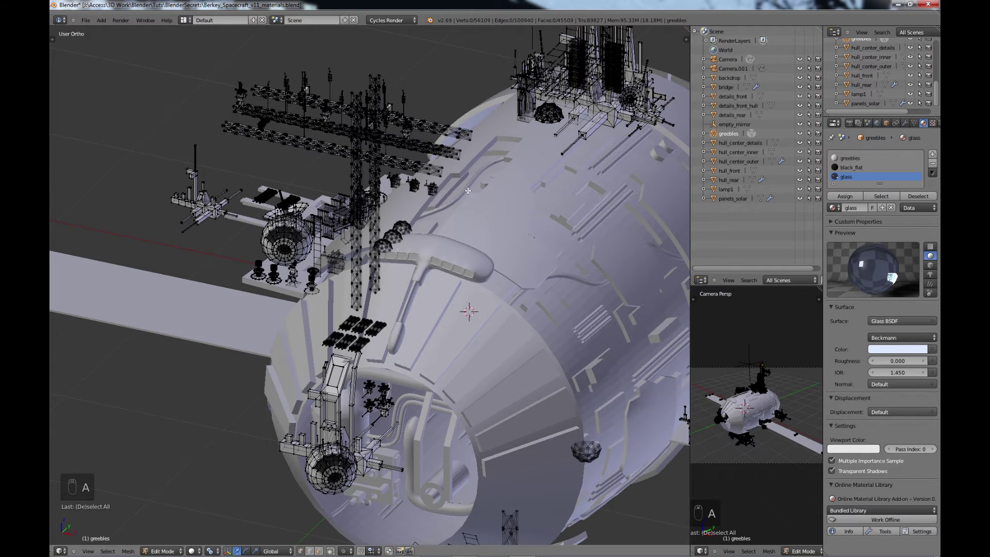
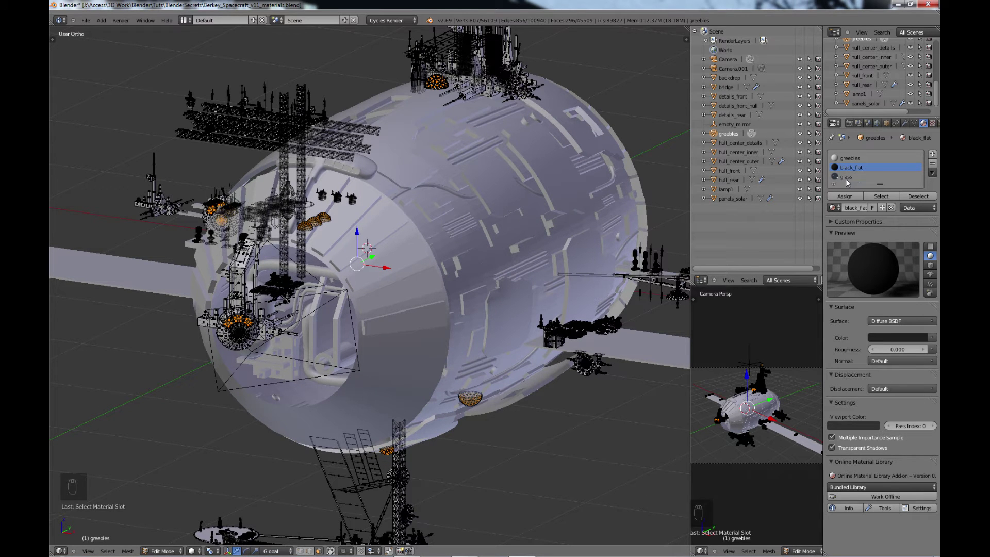
middle_click(853, 180)
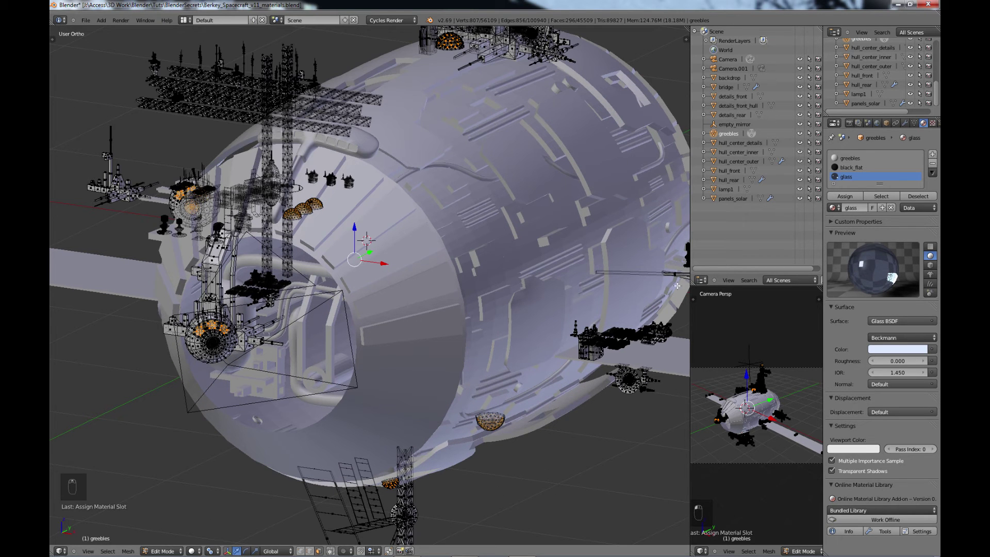
key("a")
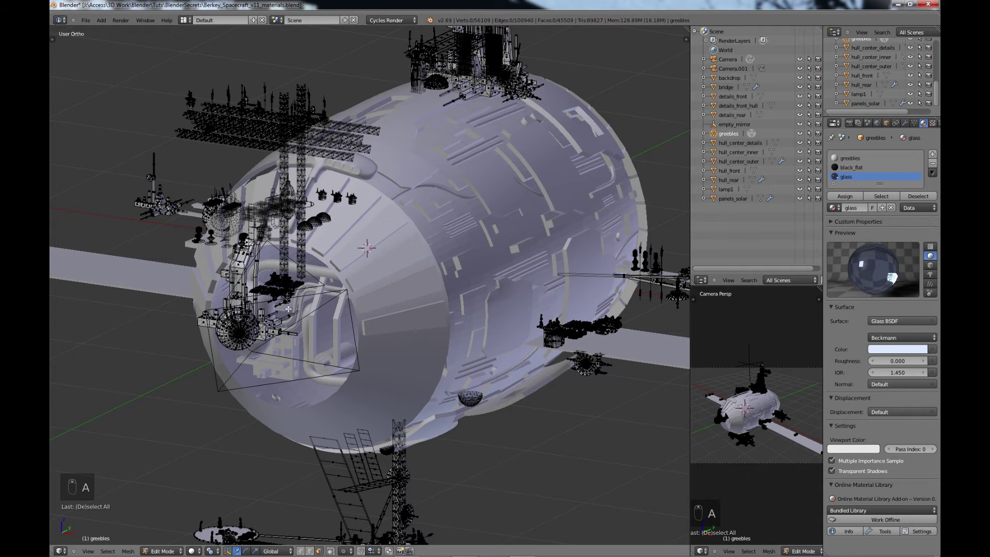
Give the bridge the greebles material and enter Edit Mode on its windows
key("Tab")
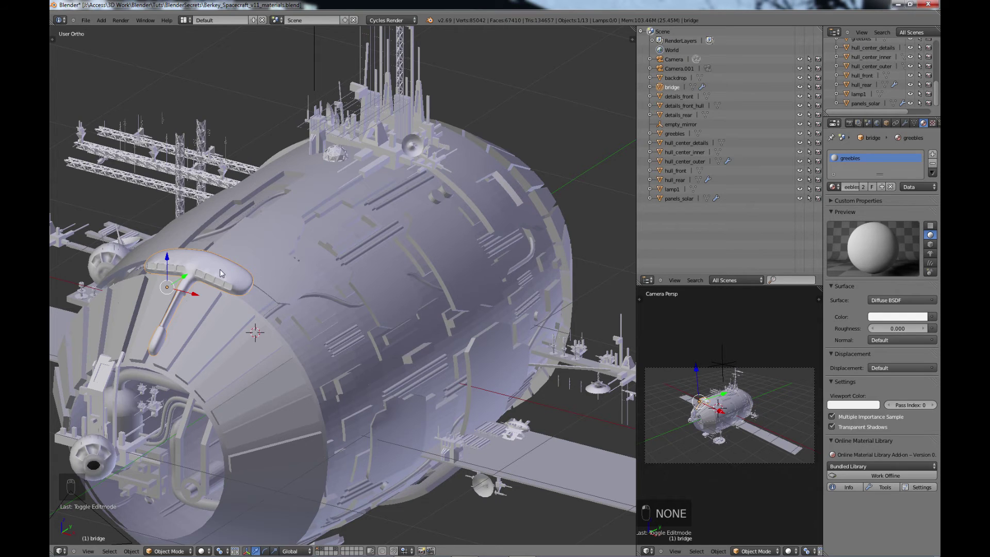
Assign glass to the bridge window faces and set its viewport colour pale blue
key("Tab")
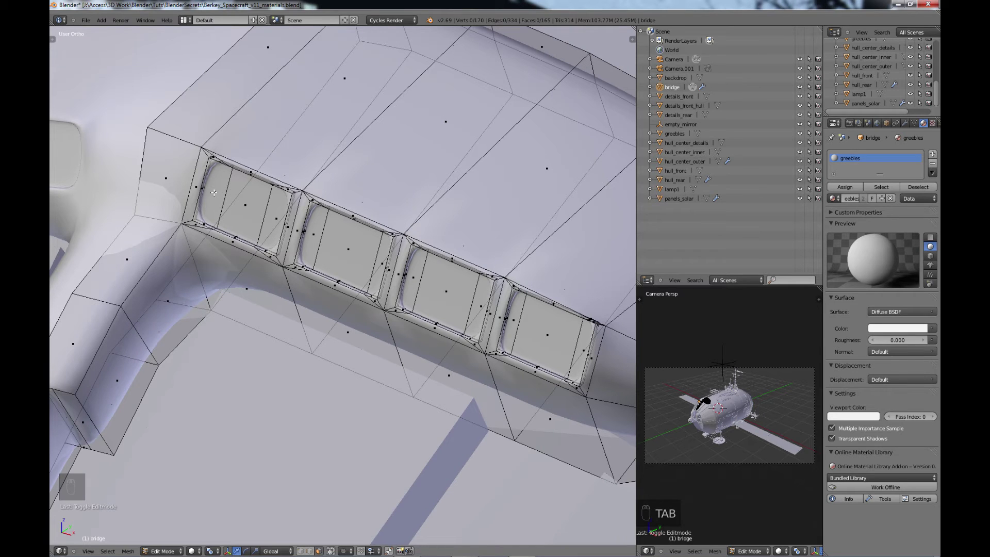
key("c")
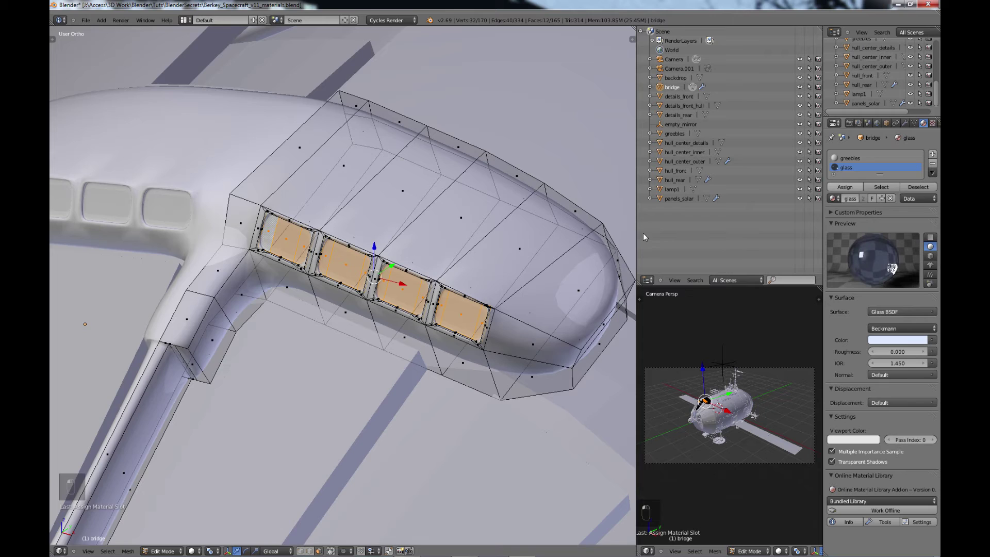
key("a")
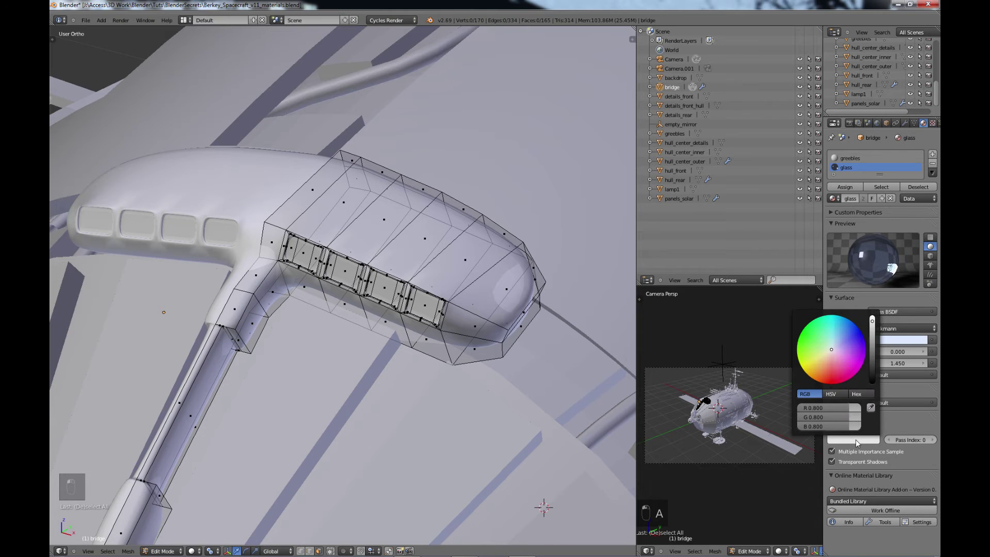
left_click_drag(843, 338, 851, 395)
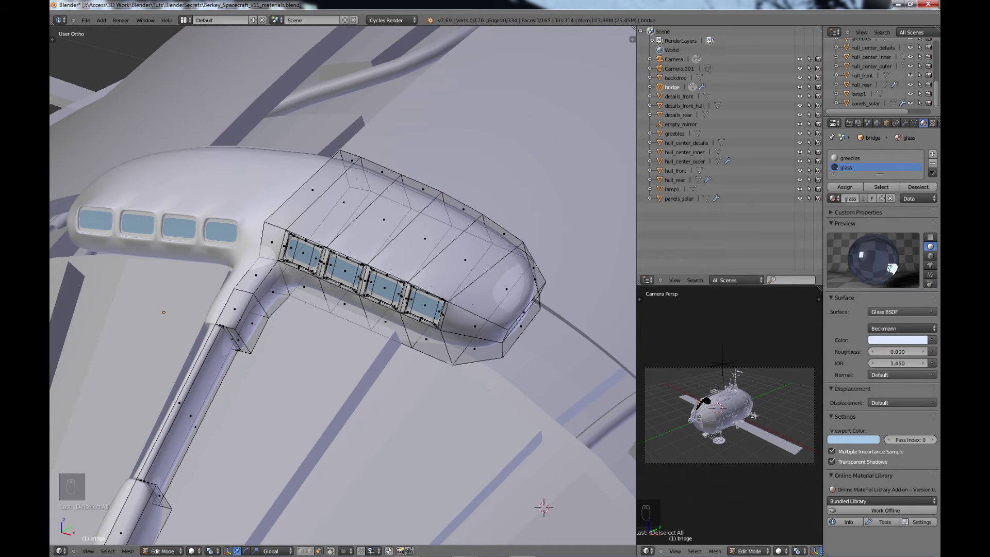
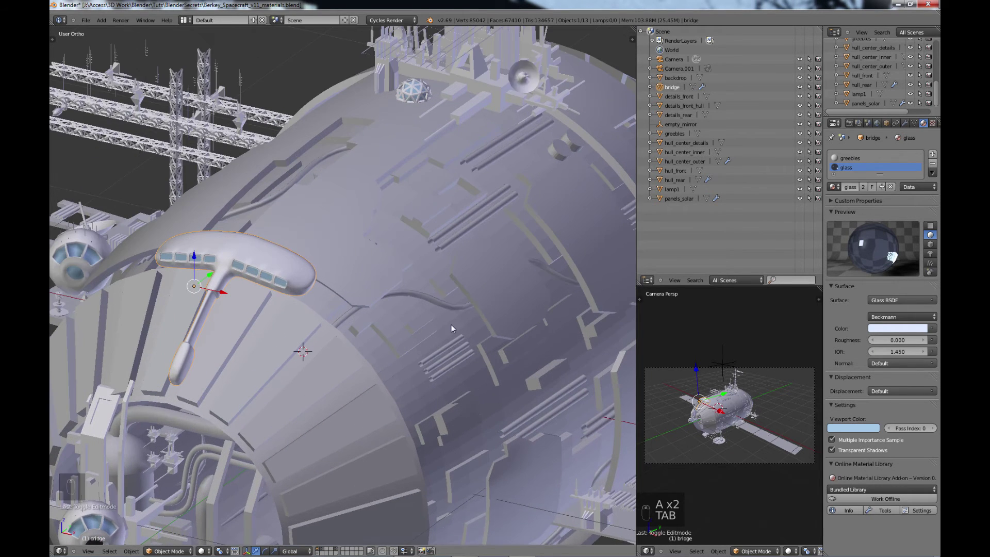
Select details_front, orbit to the front opening and add a new material
left_click_drag(442, 338, 659, 92)
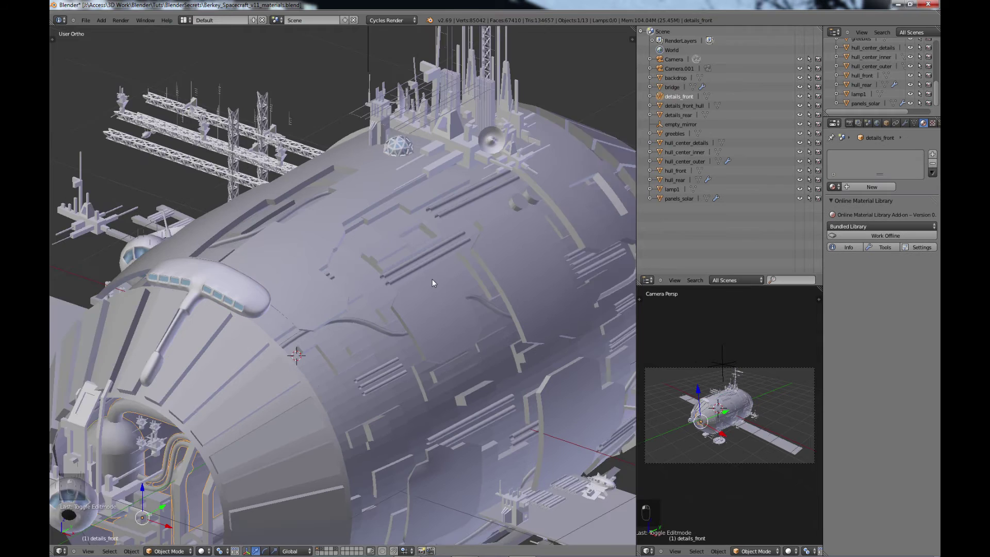
left_click_drag(316, 382, 720, 123)
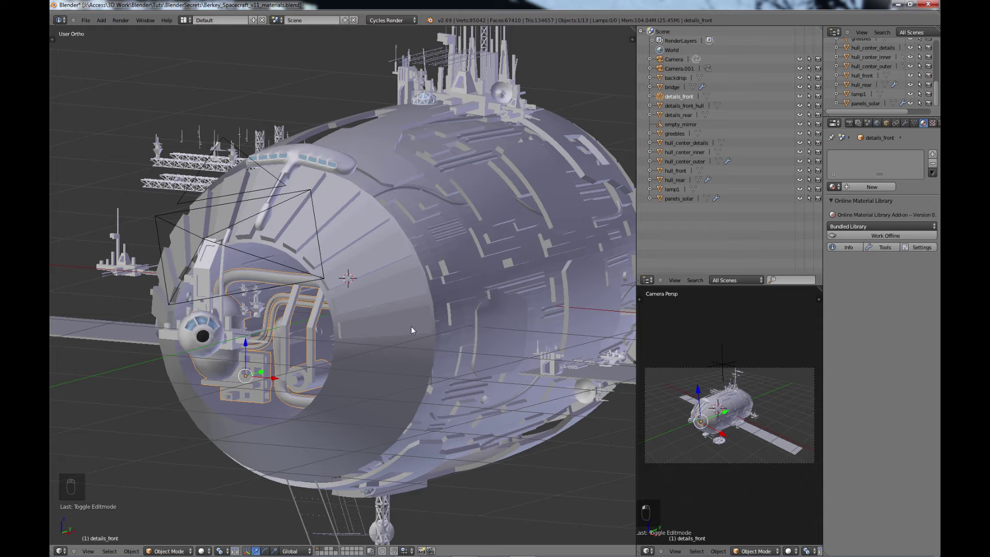
left_click_drag(292, 360, 278, 359)
middle_click(277, 357)
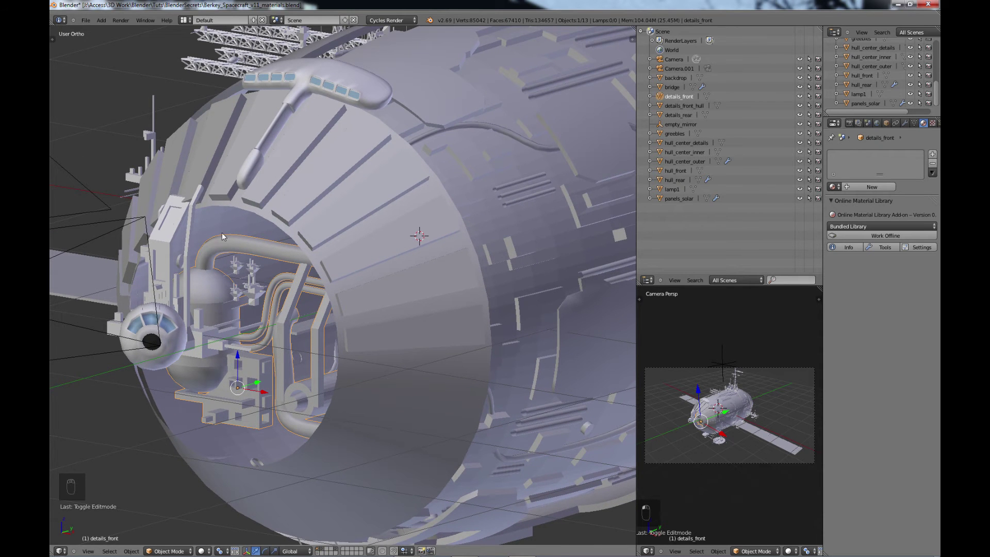
left_click_drag(311, 364, 327, 367)
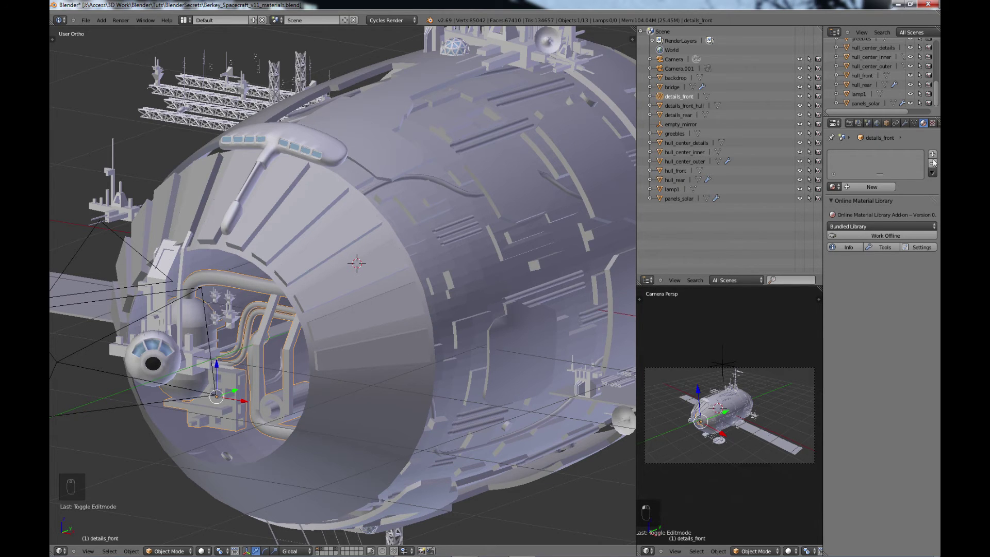
Name the material details_frontRear, set its Diffuse colour dark grey, then reselect greebles
left_click_drag(862, 192, 856, 192)
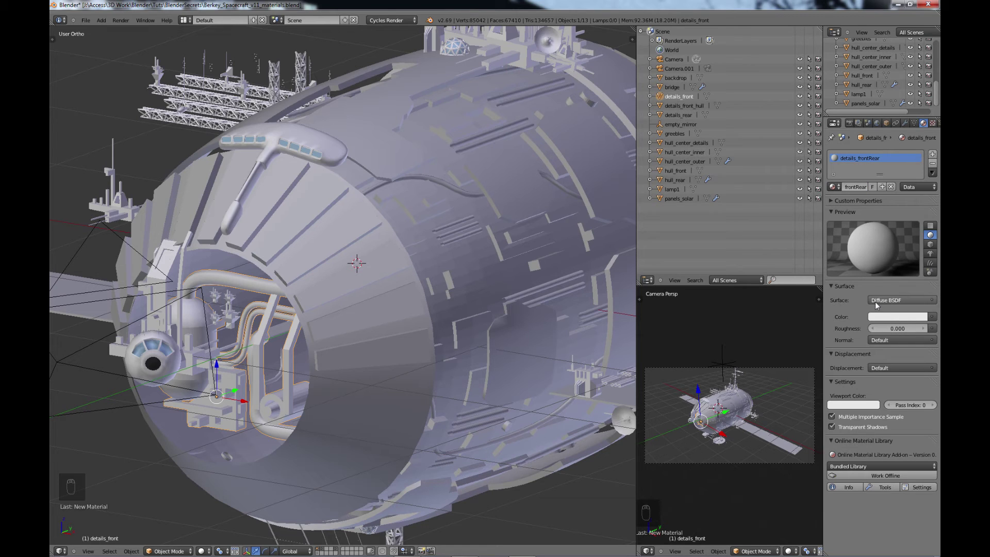
left_click_drag(904, 321, 877, 308)
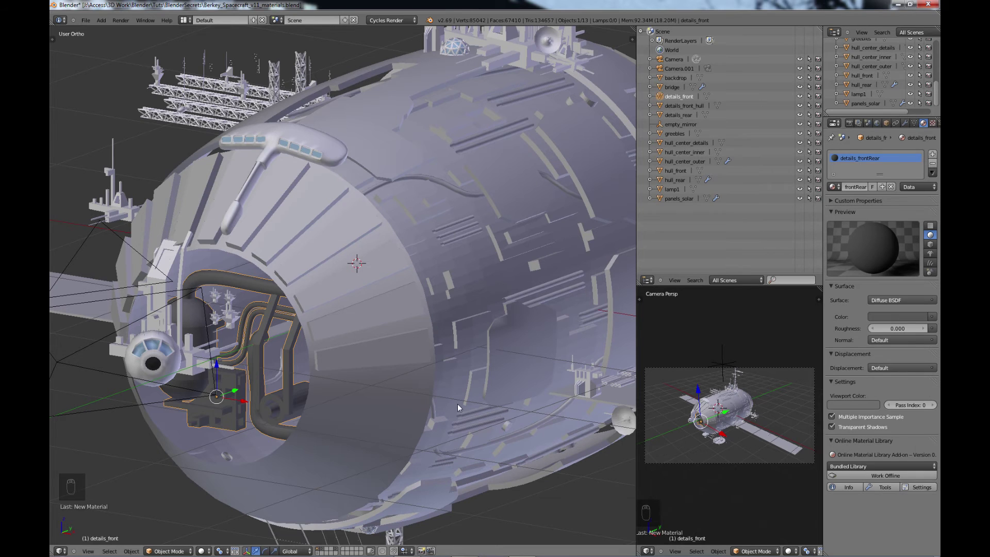
left_click_drag(232, 319, 196, 110)
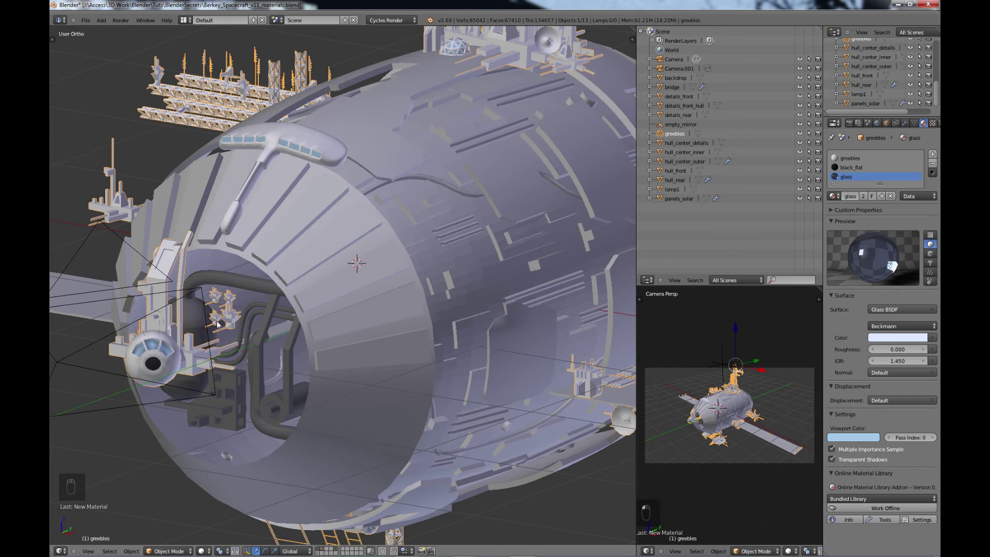
Orbit along the hull and select the details_rear object, still without material
key("a")
middle_click(214, 331)
left_click_drag(240, 288, 521, 236)
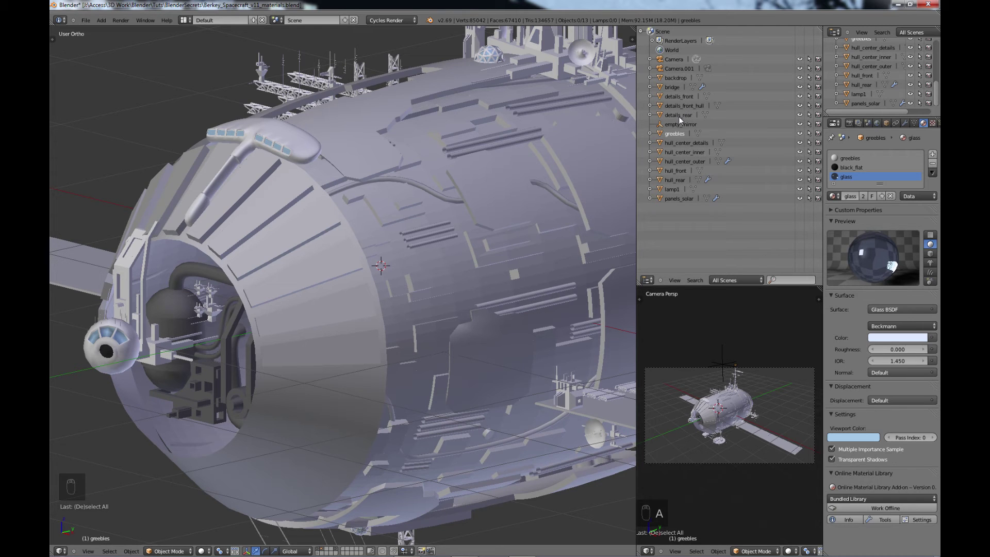
Create a new blank Diffuse material on details_front_hull and begin renaming it
middle_click(348, 277)
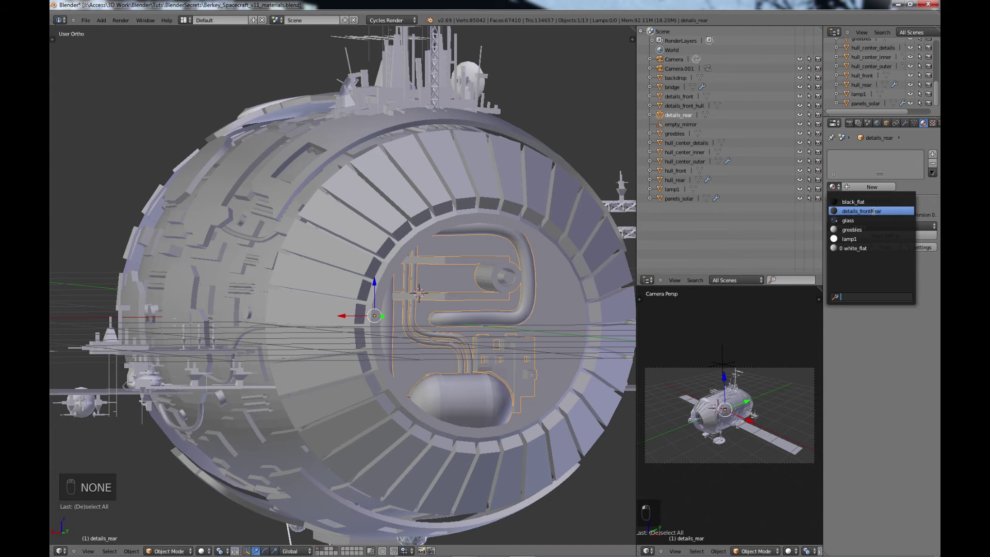
middle_click(360, 298)
middle_click(445, 303)
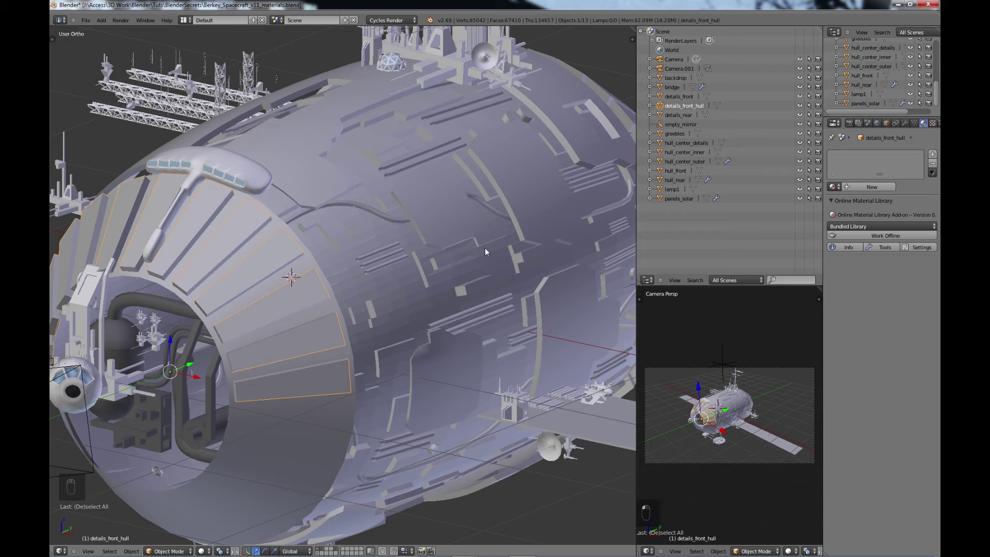
left_click_drag(937, 157, 863, 191)
Name the material hull_outer2, tint its Diffuse Color pale blue-grey, then select hull_center_details
key("l")
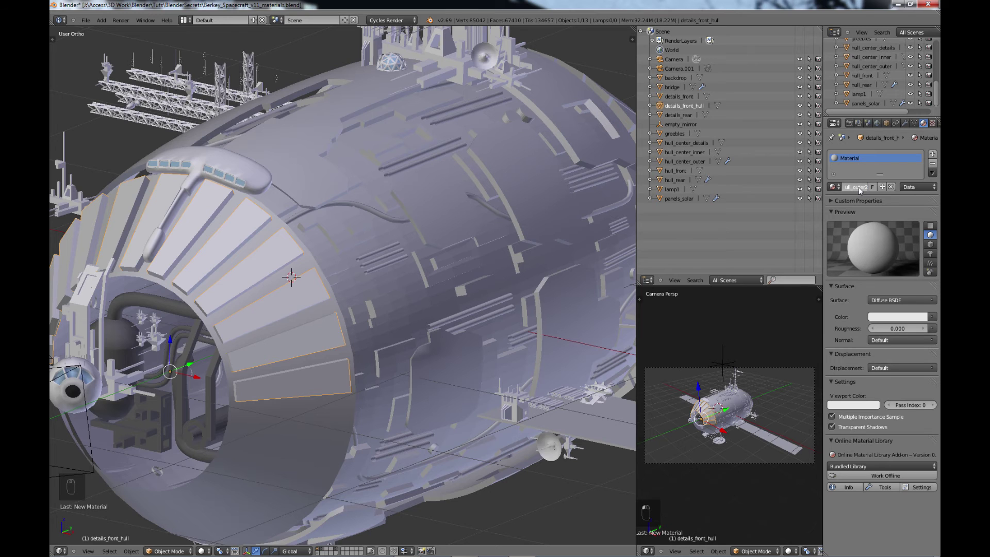
left_click_drag(909, 305, 879, 425)
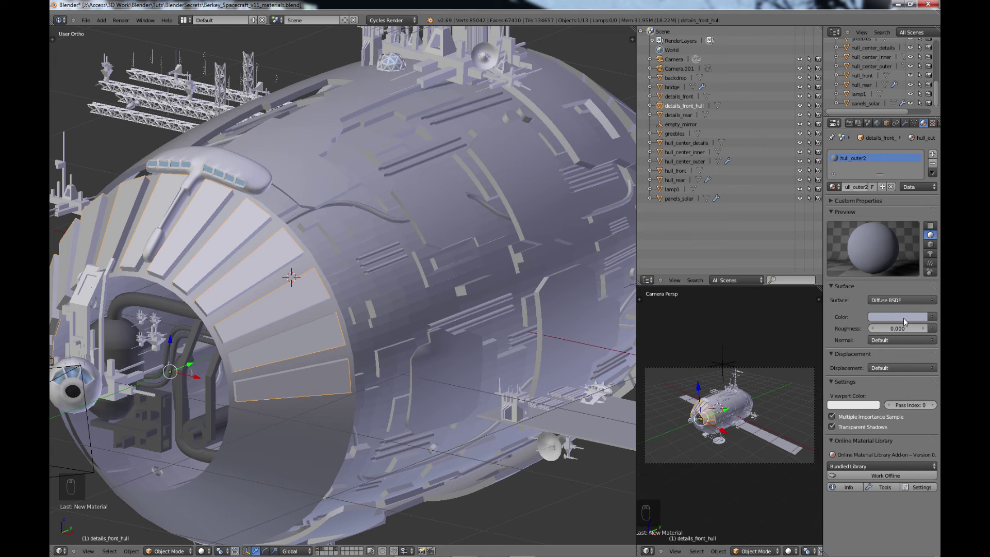
left_click_drag(907, 322, 875, 376)
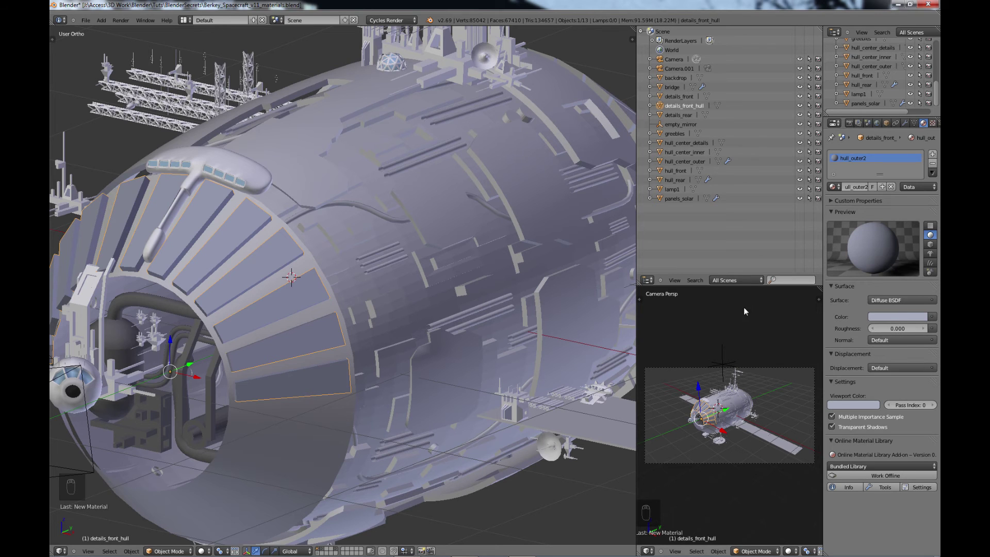
left_click_drag(669, 132, 678, 138)
right_click(677, 138)
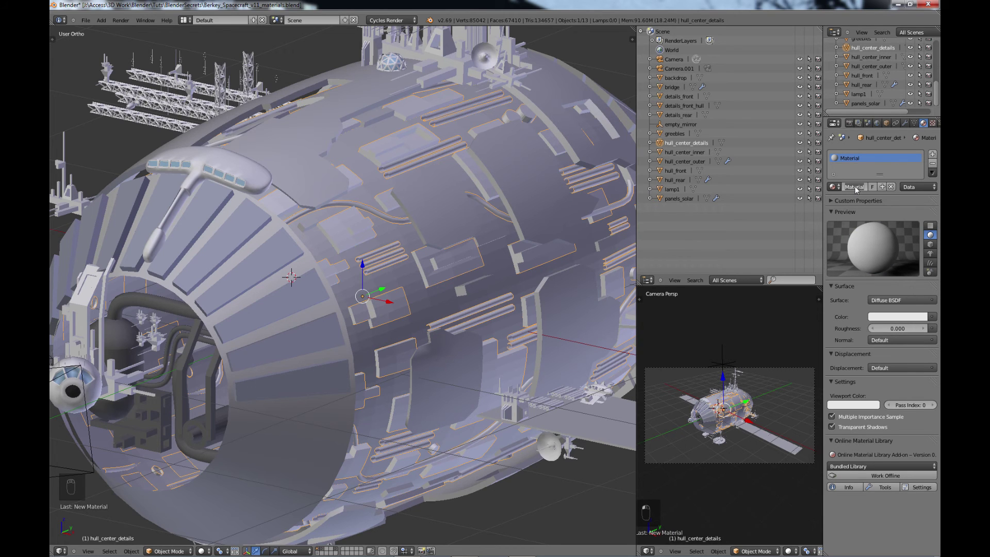
Set hull_center_details to a dark grey material and start a new material on hull_center_inner
key("l")
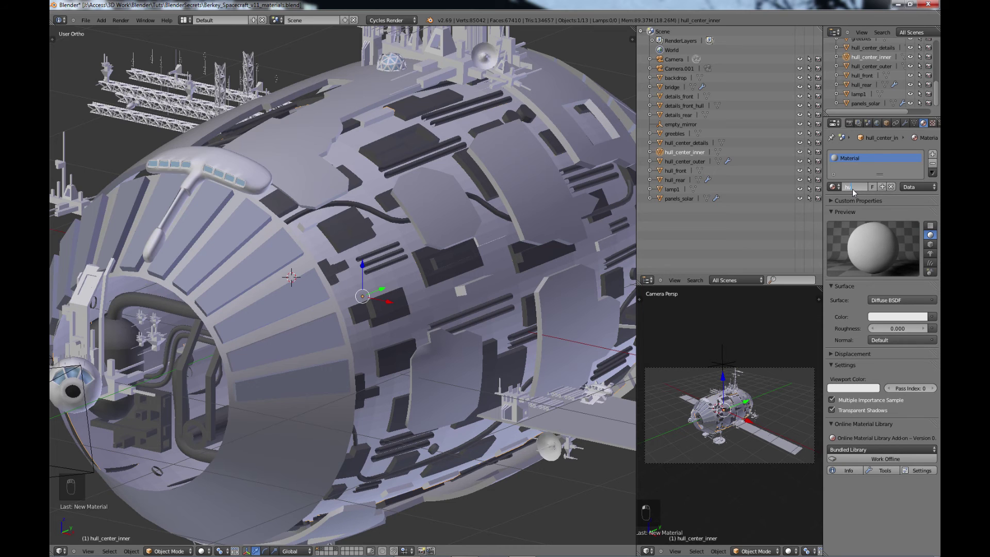
Name the dark grey material hull_center_inner, then select hull_center_outer
key("l")
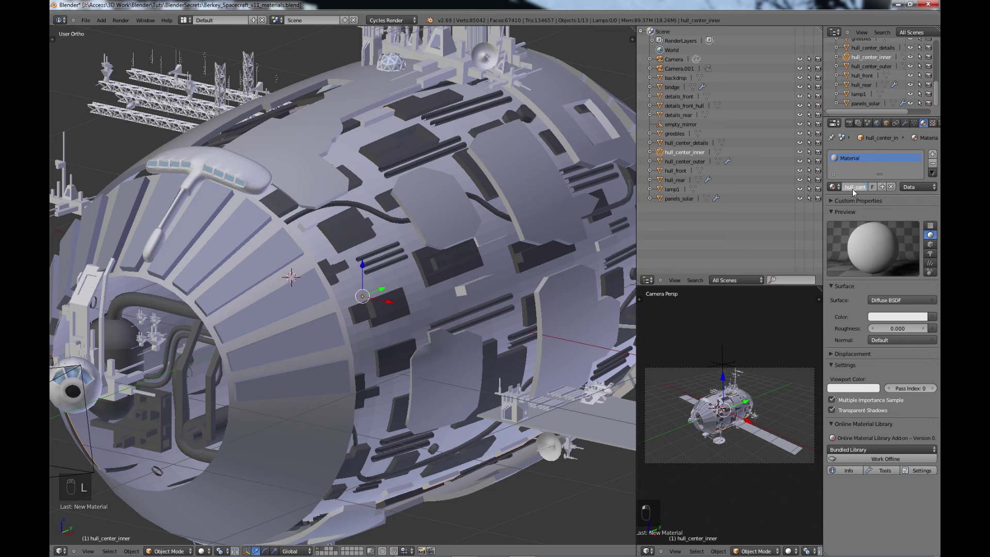
key("n")
key("n")
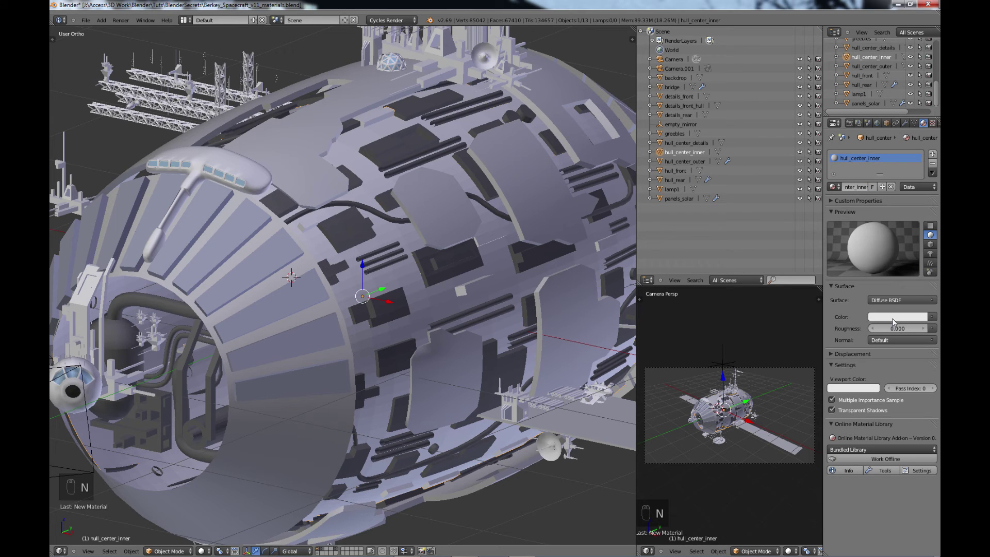
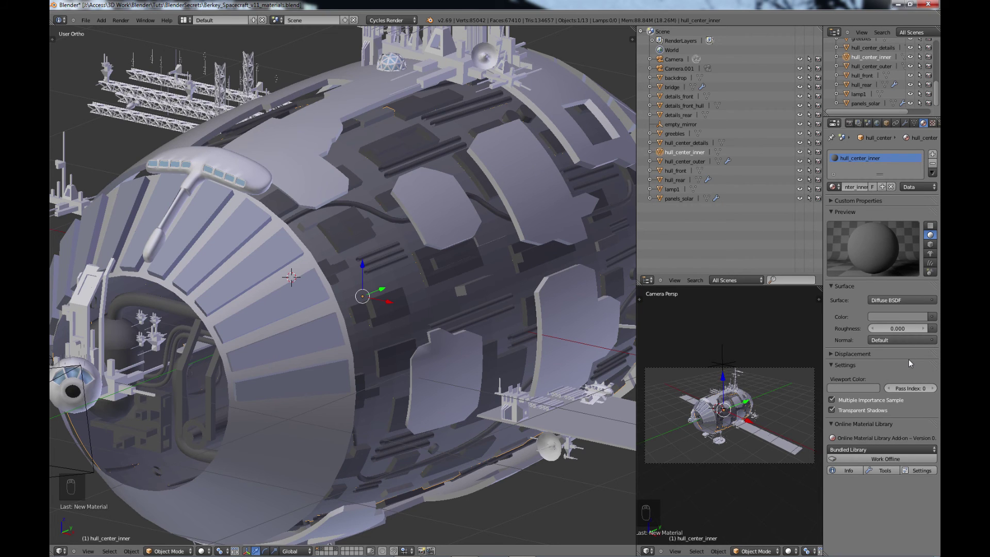
right_click(689, 163)
Create material hull_outer with a pale blue Diffuse Color on the outer centre hull panels
middle_click(840, 193)
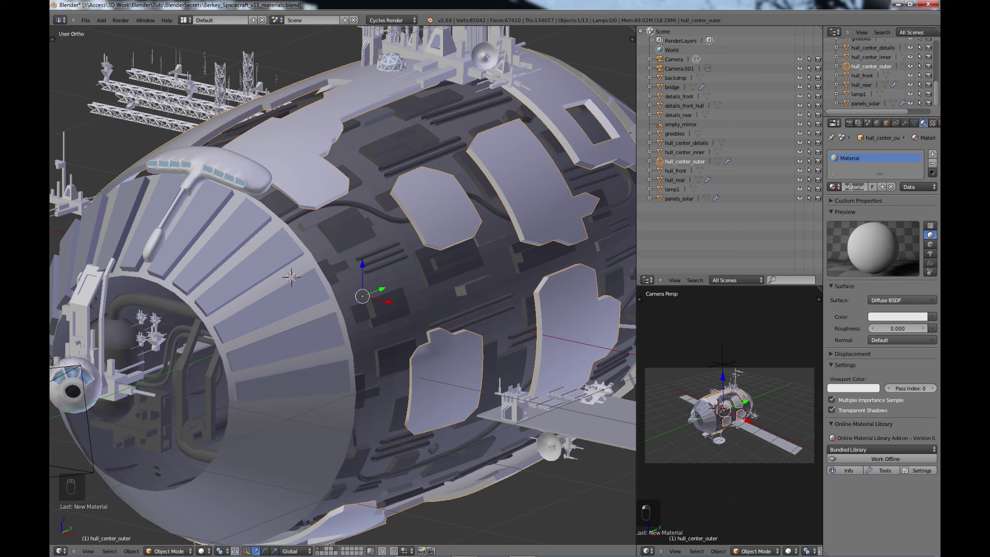
key("l")
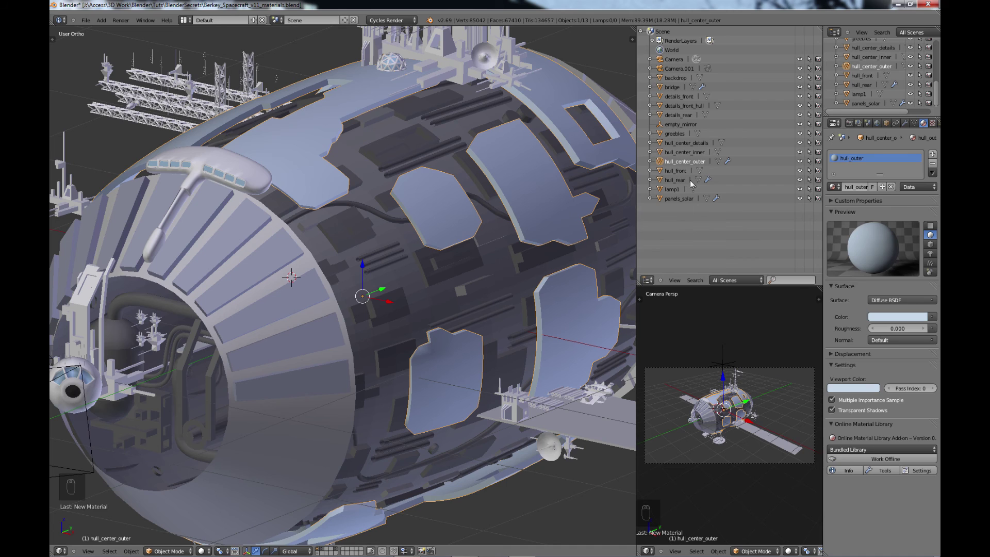
Assign the existing hull_outer material to hull_front and pull back to view the whole spacecraft
left_click_drag(676, 175, 870, 230)
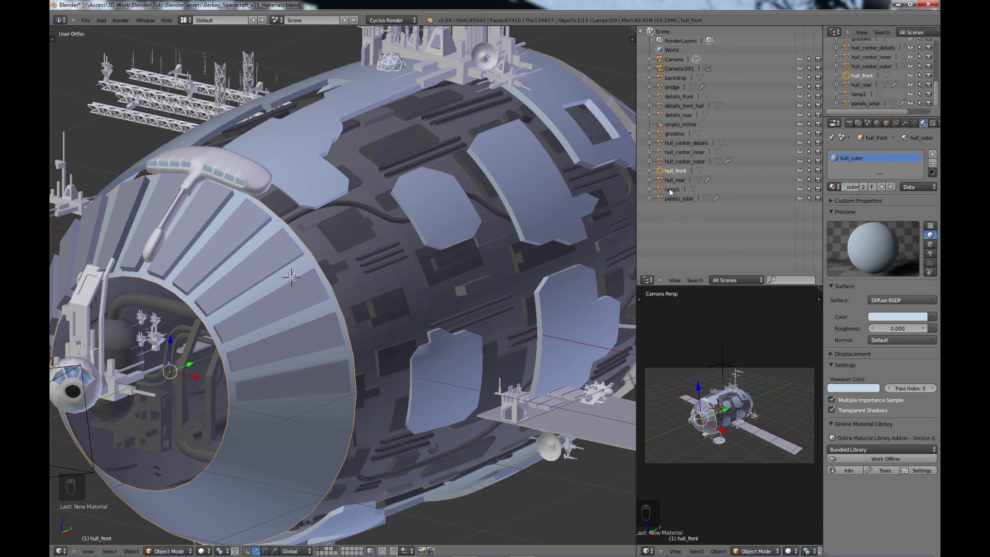
left_click_drag(676, 184, 835, 190)
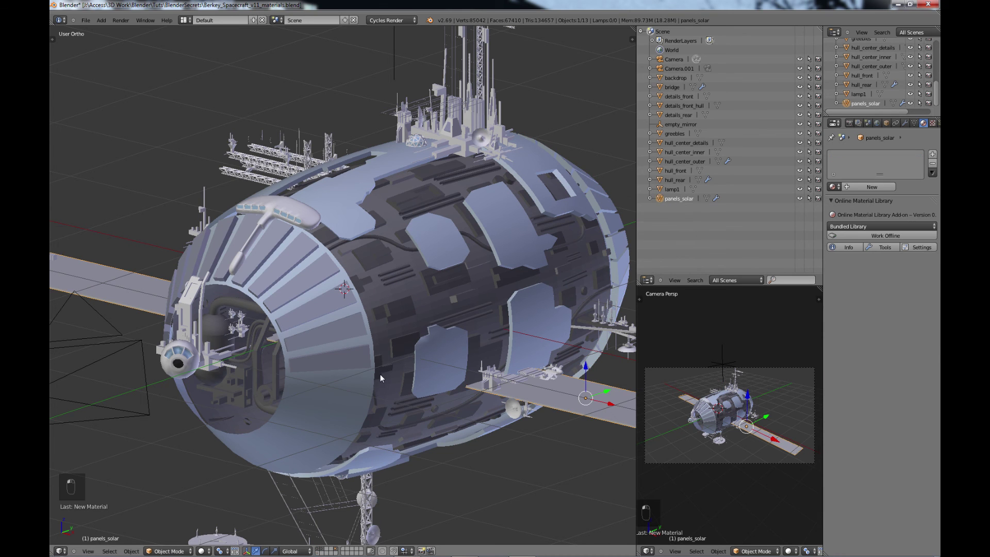
Give the solar panels a pale blue panels_solar material and save the file with Ctrl+S
middle_click(380, 311)
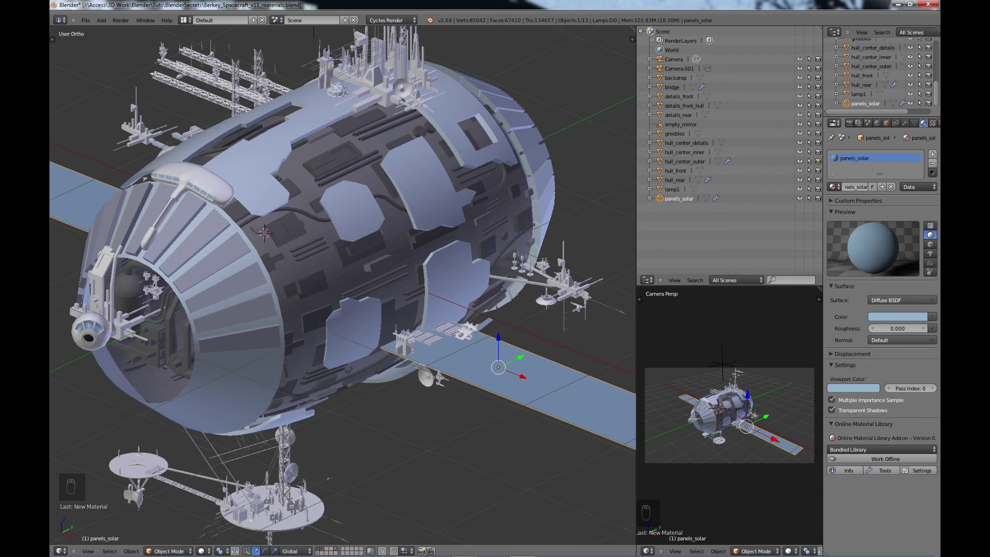
middle_click(417, 377)
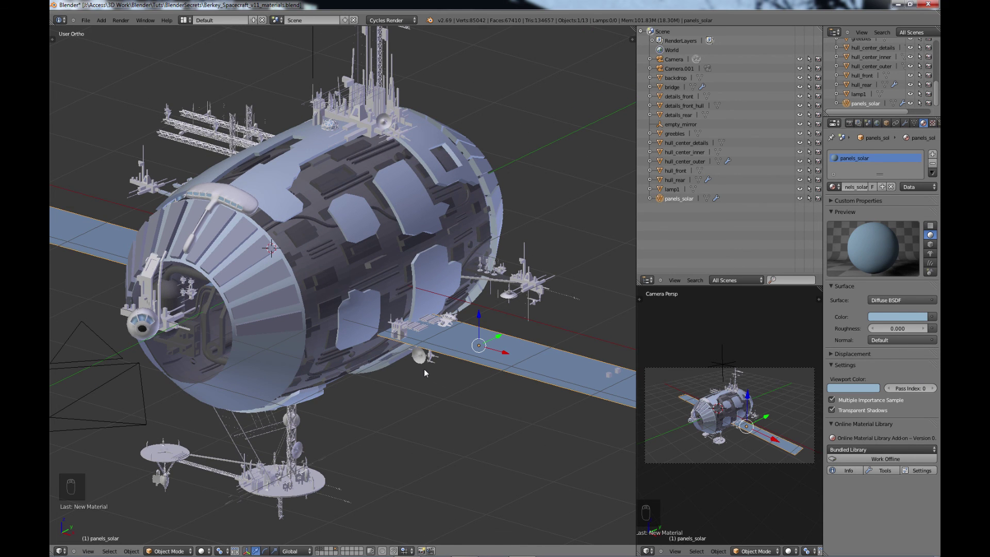
key("ctrl+s")
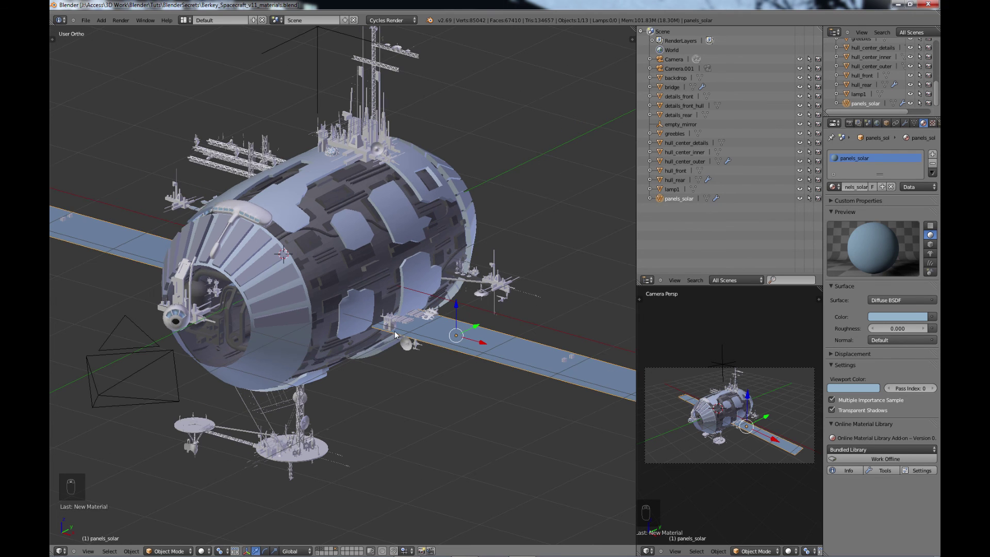
left_click_drag(418, 362, 405, 371)
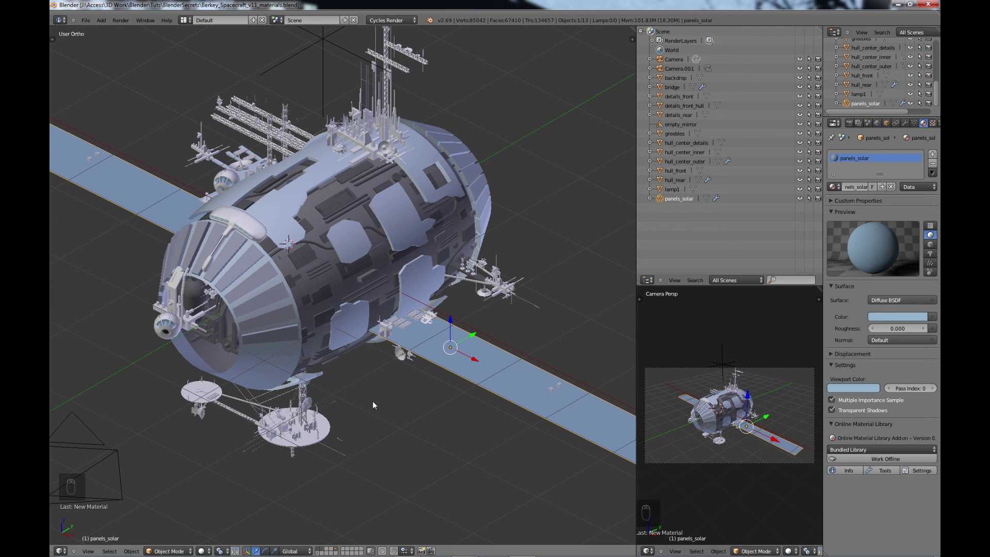